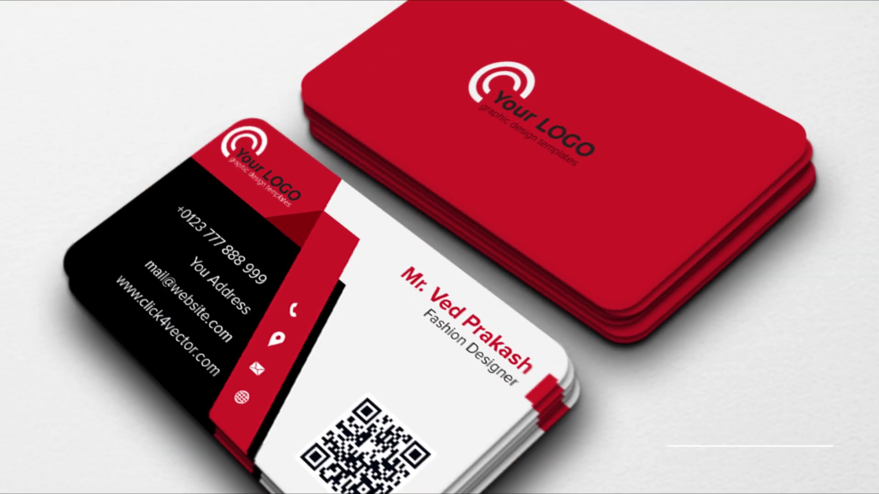
Step: Create a new document, draw the 3.5 × 2 in card rectangle and add a 0.118 in inside contour
left_click(268, 349)
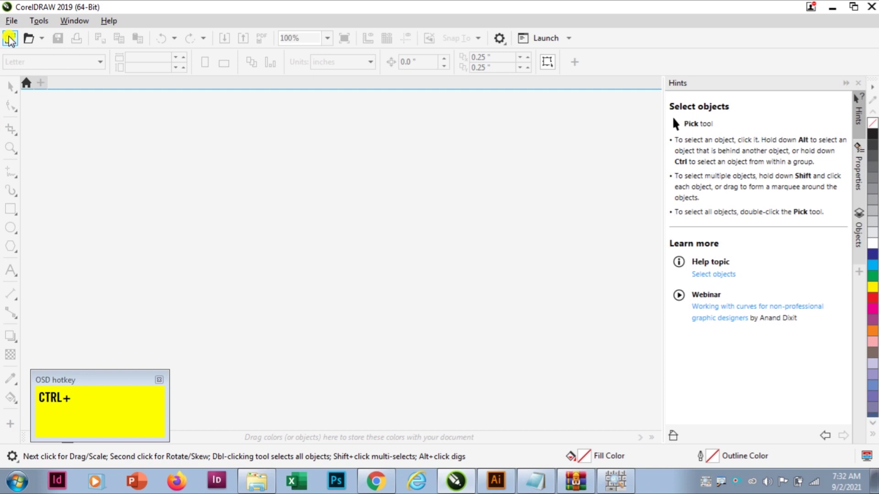
left_click_drag(14, 42, 43, 356)
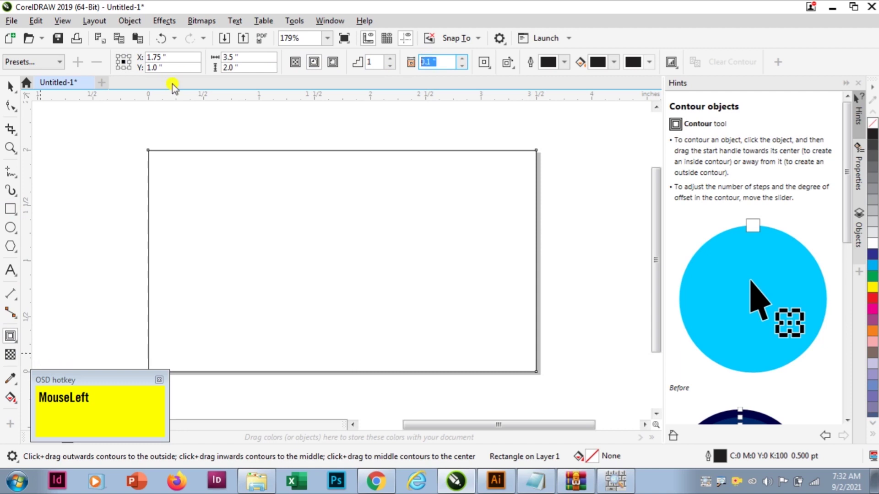
key("KP_3")
key("Tab")
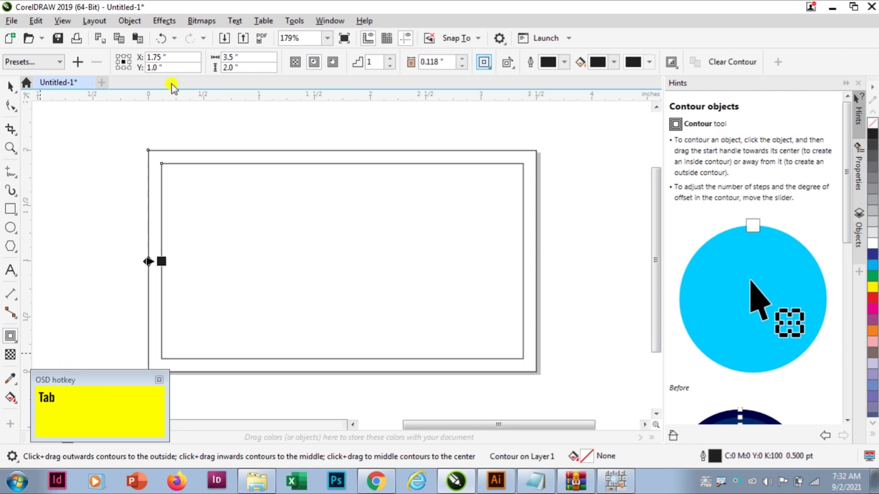
Step: Place guides at the card edges, delete the contour and draw a rectangle over the card's left part
left_click_drag(15, 94, 347, 245)
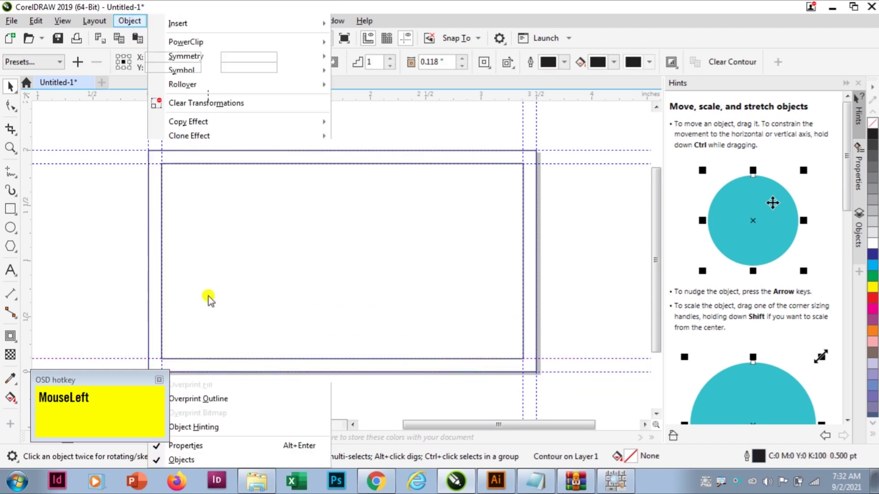
key("Delete")
left_click_drag(377, 235, 427, 257)
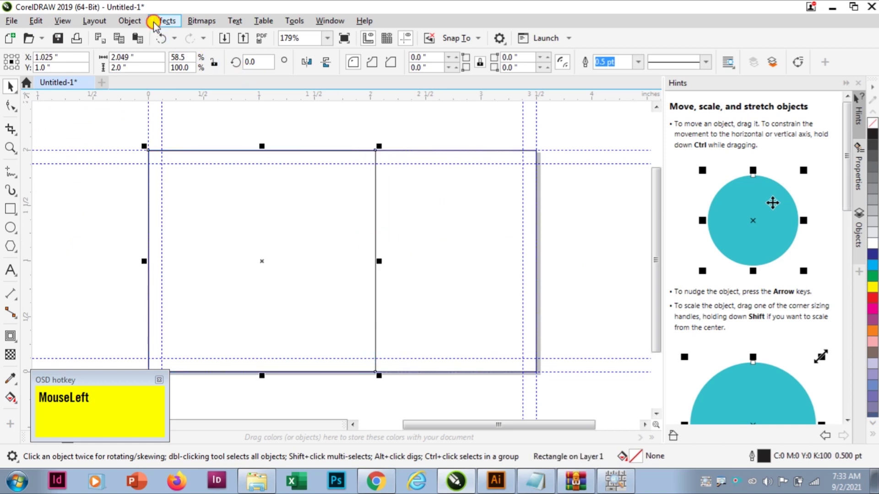
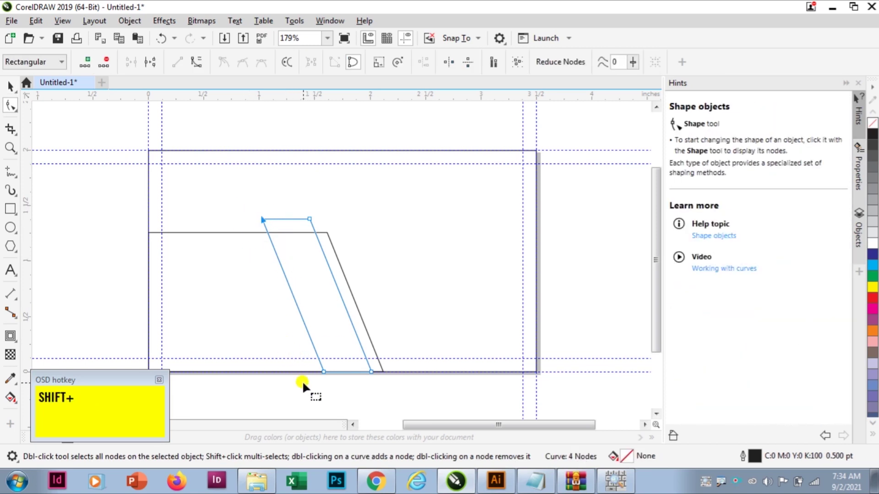
Step: Shape the duplicated band into a small parallelogram meeting the lower-left shape's top edge
left_click(328, 385)
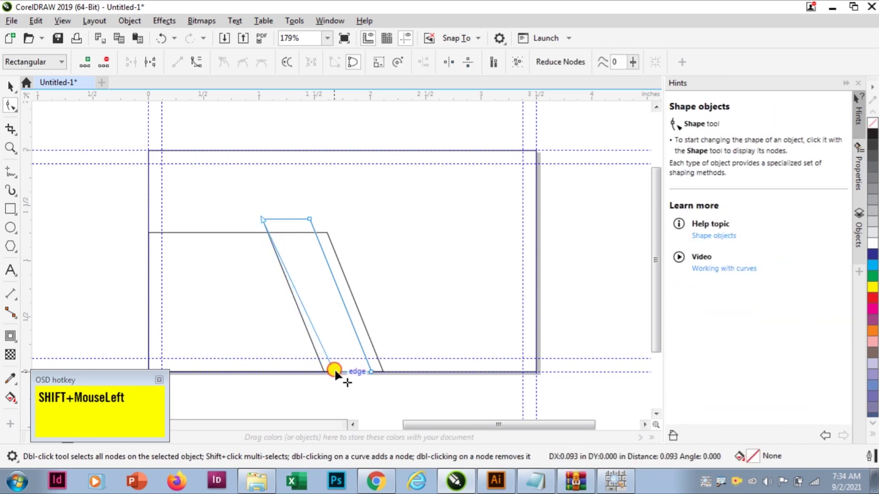
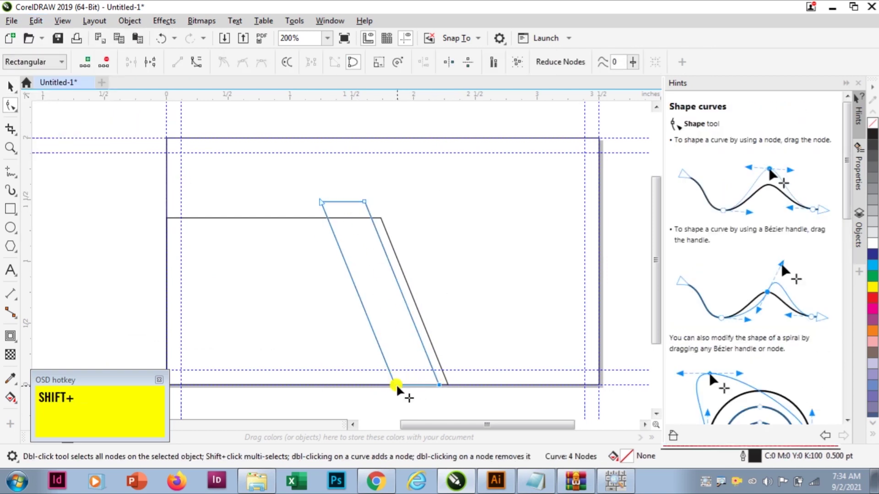
left_click_drag(402, 390, 291, 231)
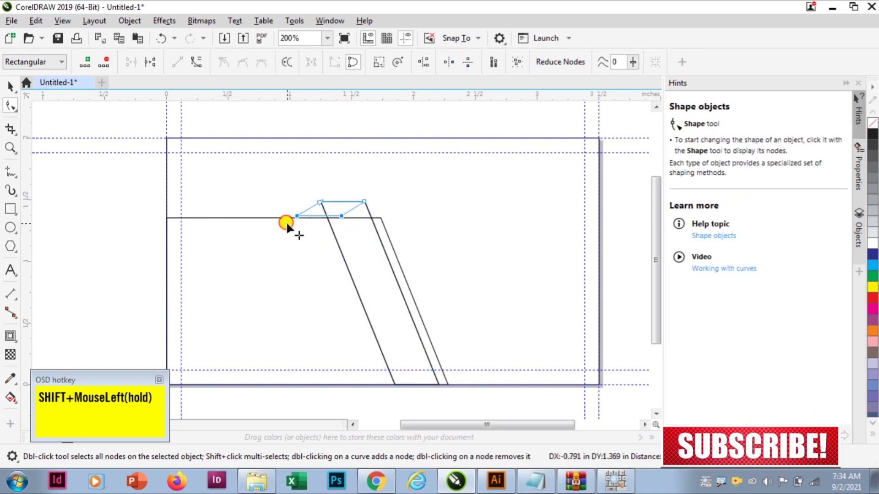
left_click(281, 234)
key("ctrl+space")
left_click(306, 288)
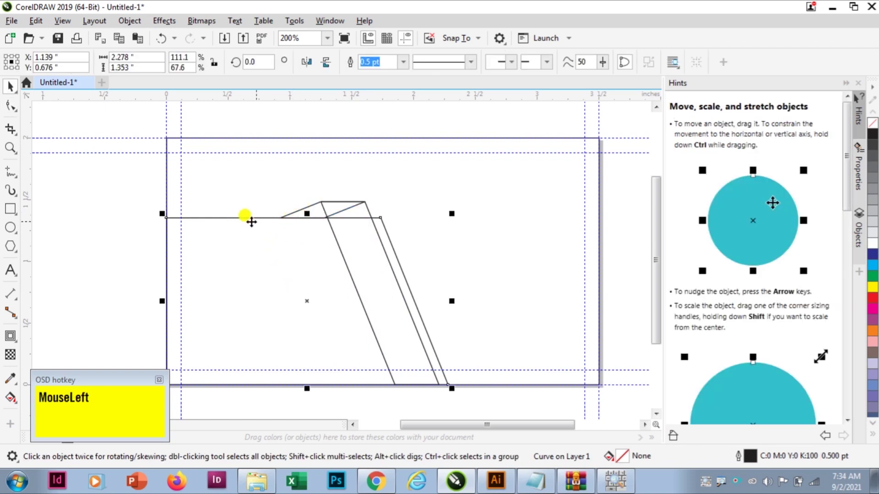
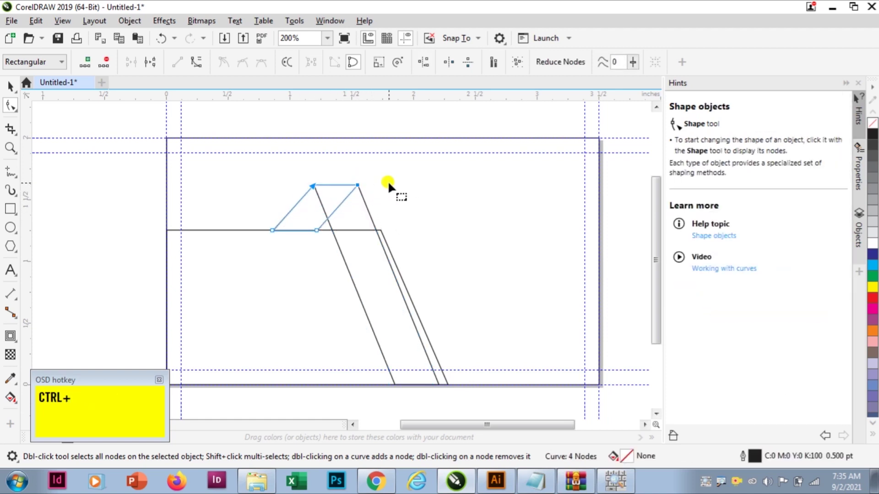
Step: Snap the small parallelogram's corners to the intersections with the left shape's edges
left_click_drag(122, 218, 290, 233)
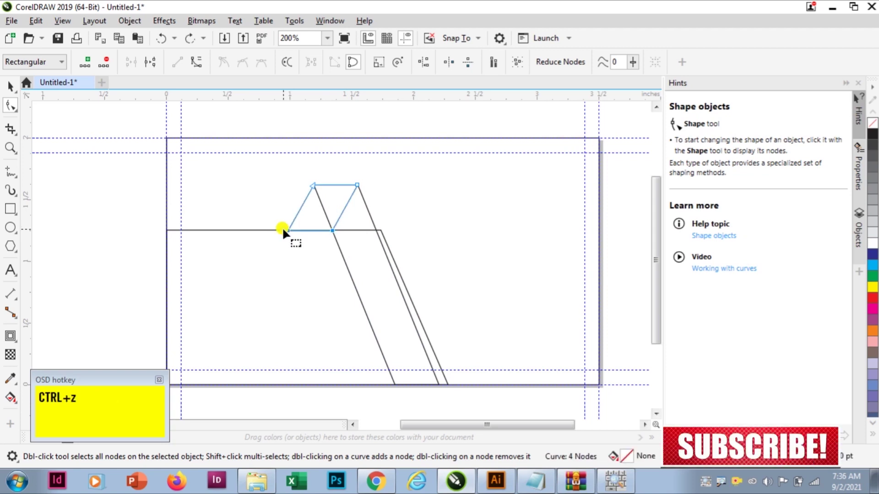
left_click(42, 239)
key("ctrl+space")
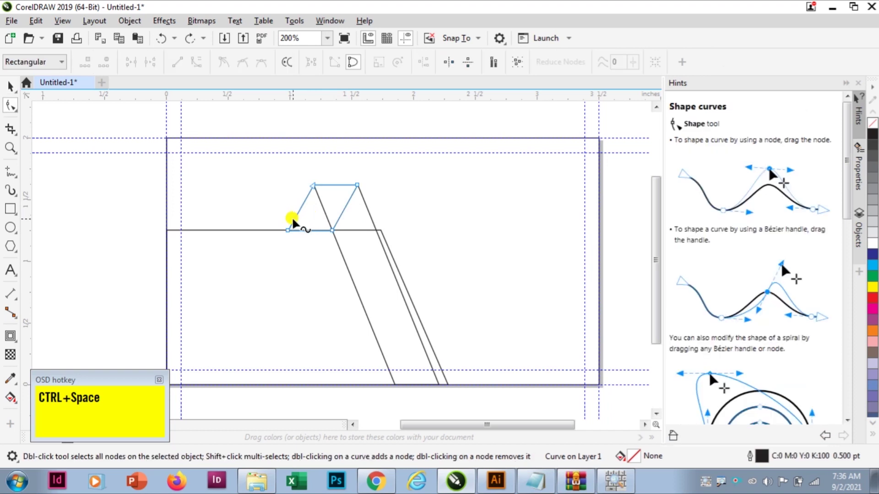
left_click(291, 236)
key("ctrl+space")
Step: Duplicate the left shape and stretch its slanted corner up past the card's top edge
left_click_drag(135, 216, 462, 206)
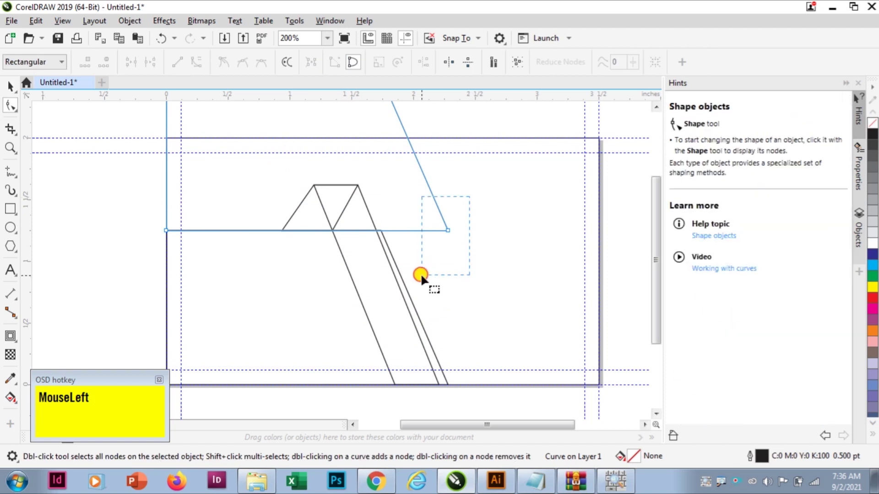
key("ctrl+space")
scroll("down", 3)
scroll("up", 3)
left_click_drag(438, 271, 352, 266)
scroll("up", 3)
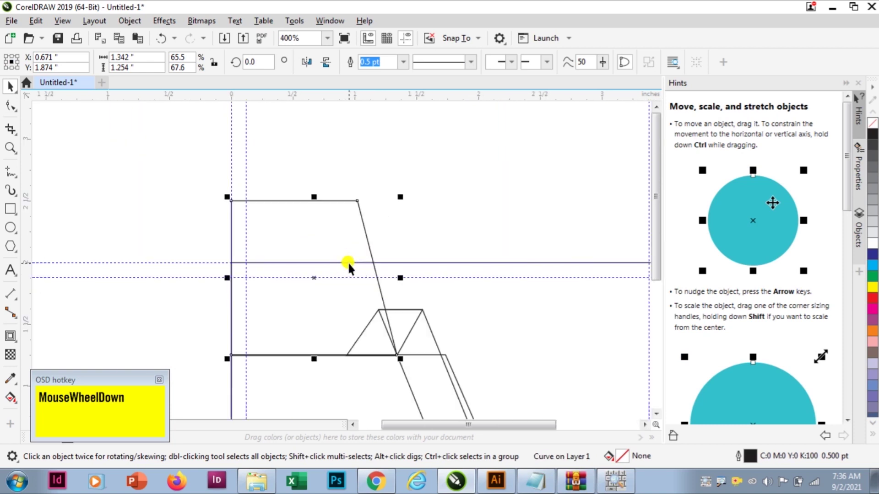
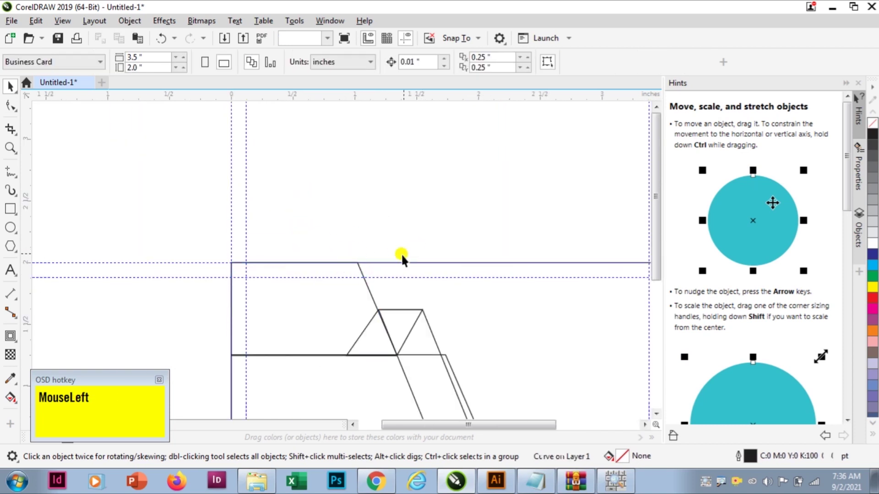
scroll("down", 3)
scroll("up", 3)
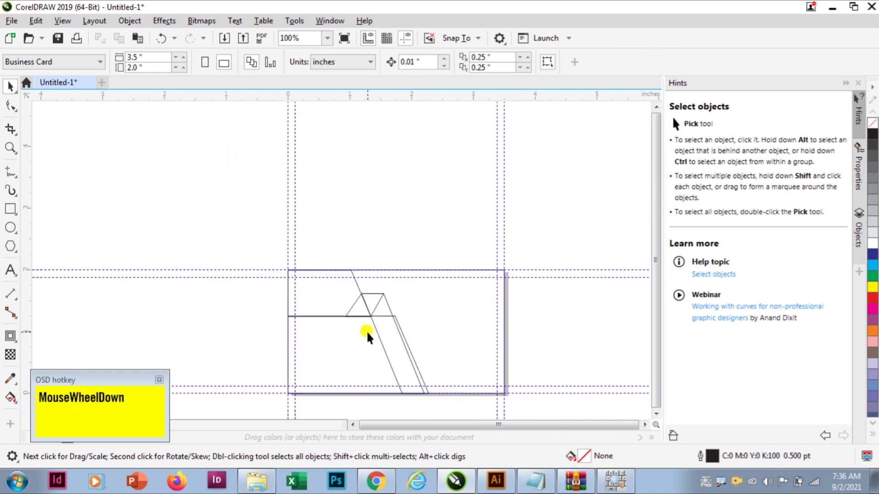
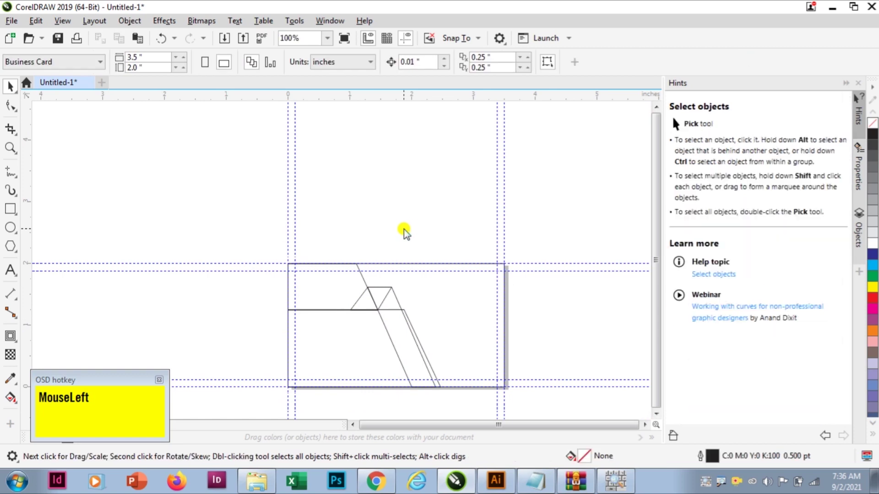
scroll("down", 3)
scroll("up", 3)
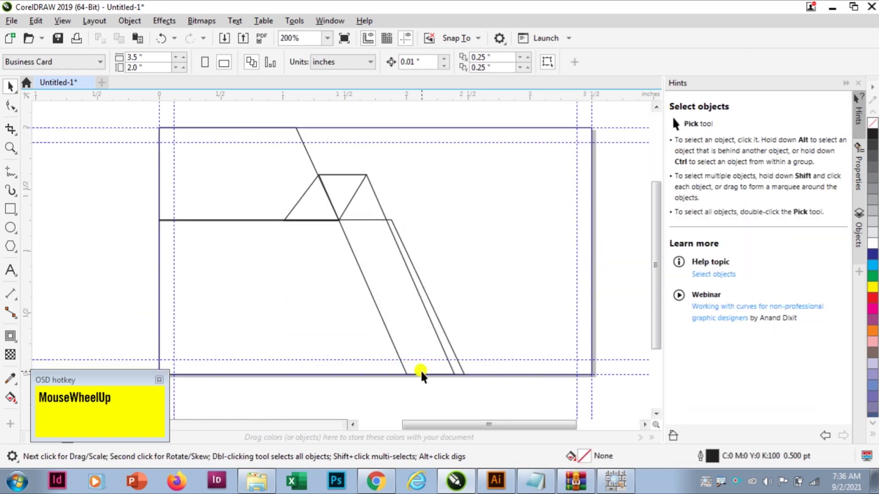
left_click_drag(427, 350, 404, 223)
key("Right")
key("Right")
key("Right")
key("Right")
Step: Fill the angled card shapes red and black from the colour palette
left_click(46, 221)
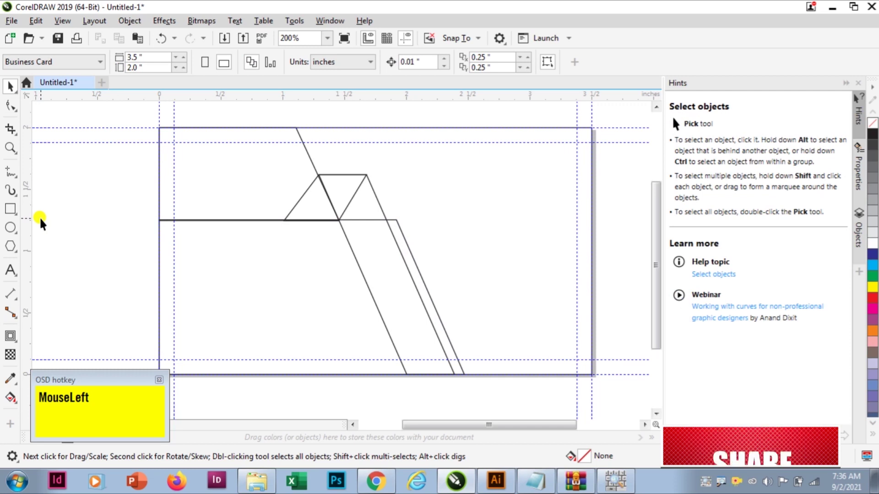
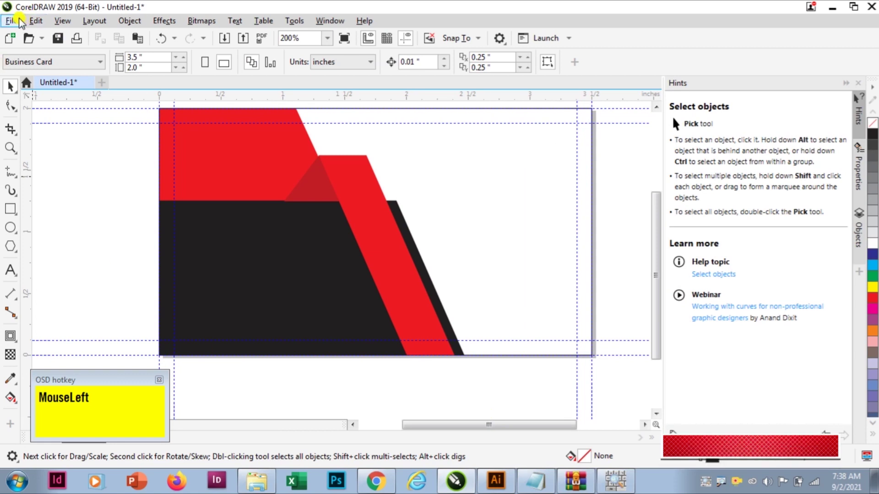
Step: Copy the logo, QR code and contact icons from LOGO.cdr into the card and position them
left_click_drag(21, 23, 259, 362)
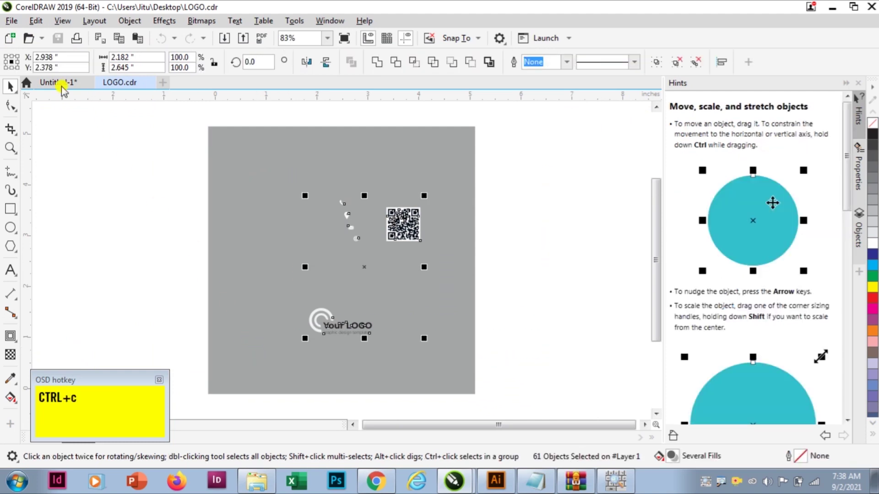
left_click(61, 84)
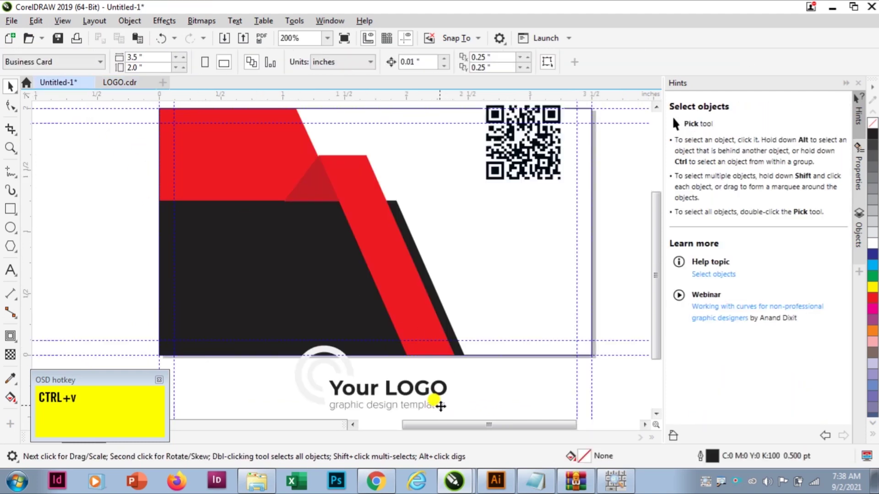
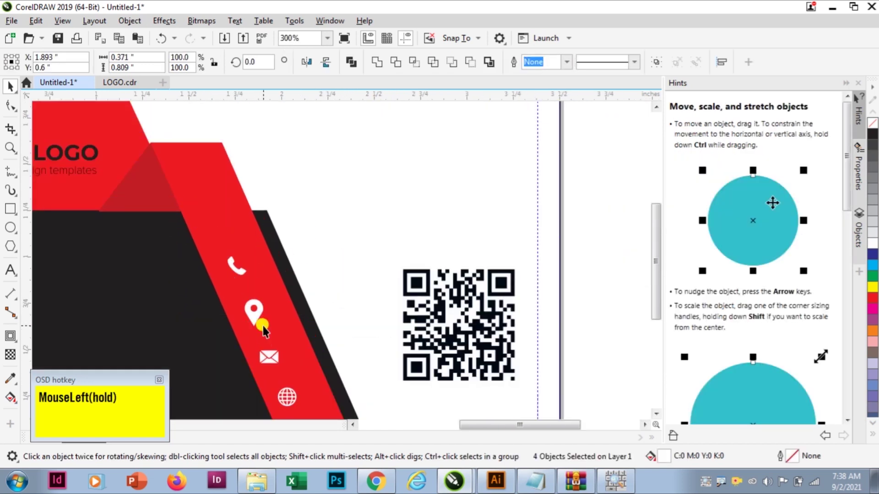
scroll("down", 3)
scroll("up", 3)
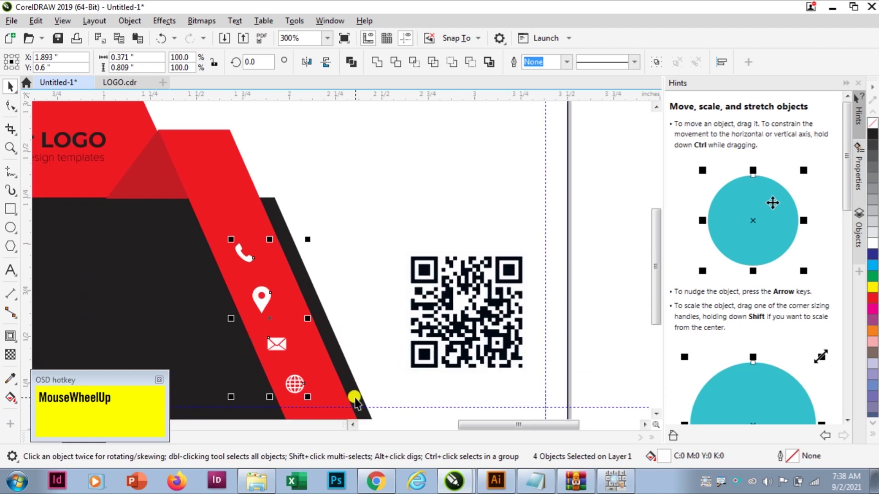
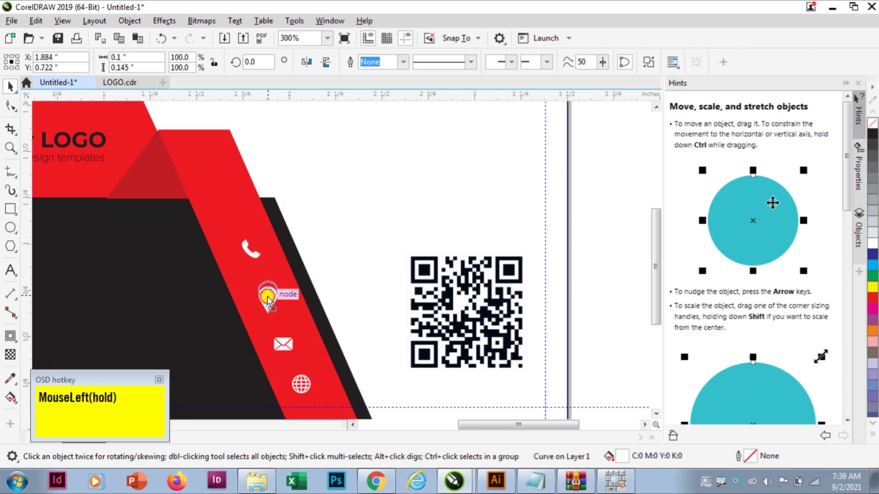
scroll("down", 3)
left_click(495, 346)
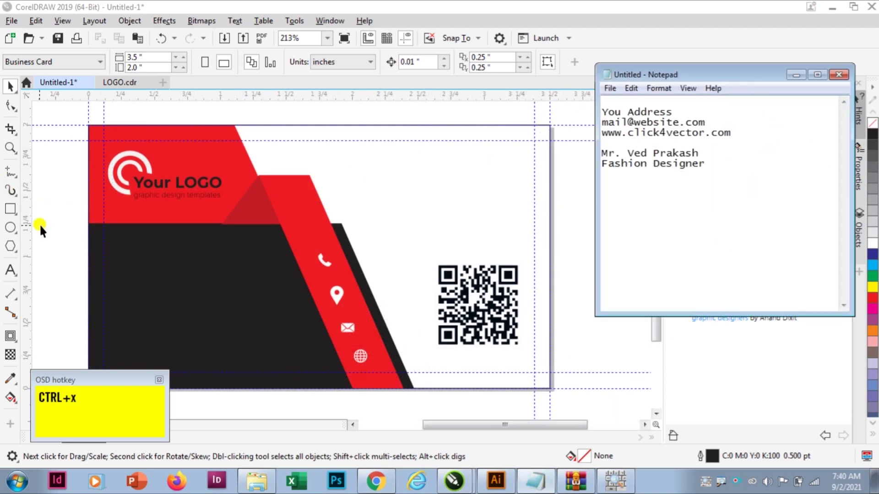
left_click(57, 235)
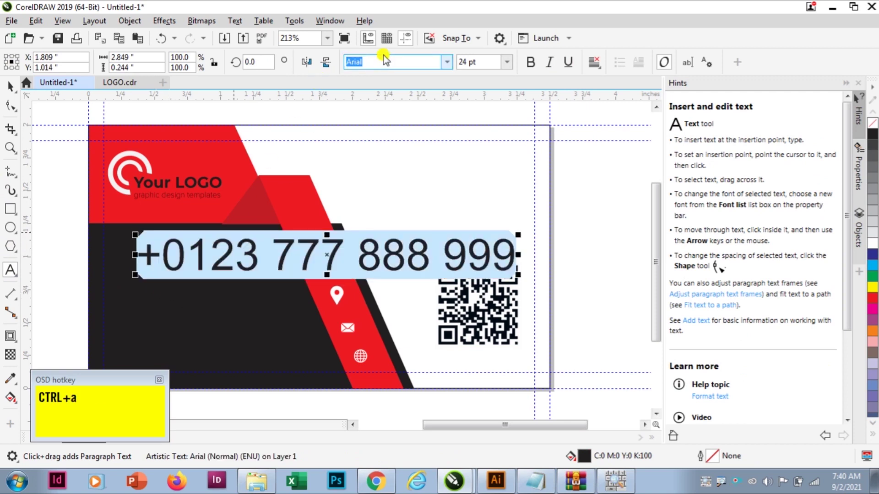
left_click(388, 60)
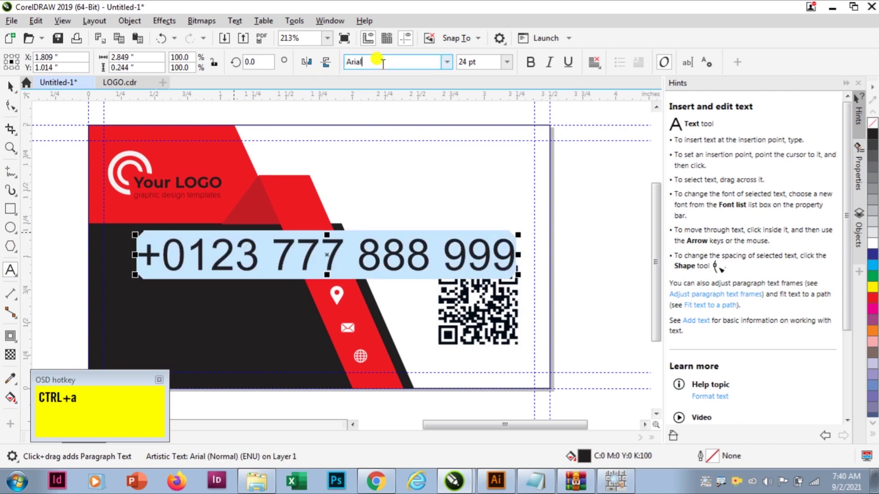
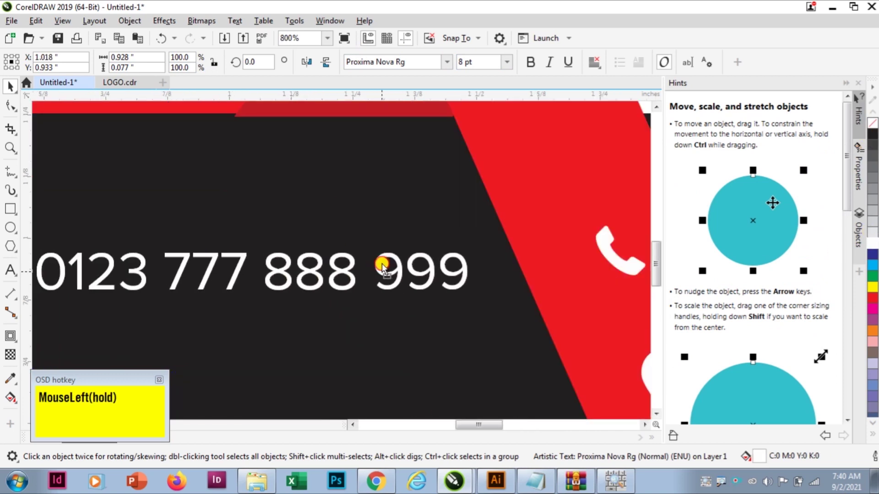
scroll("down", 3)
scroll("up", 3)
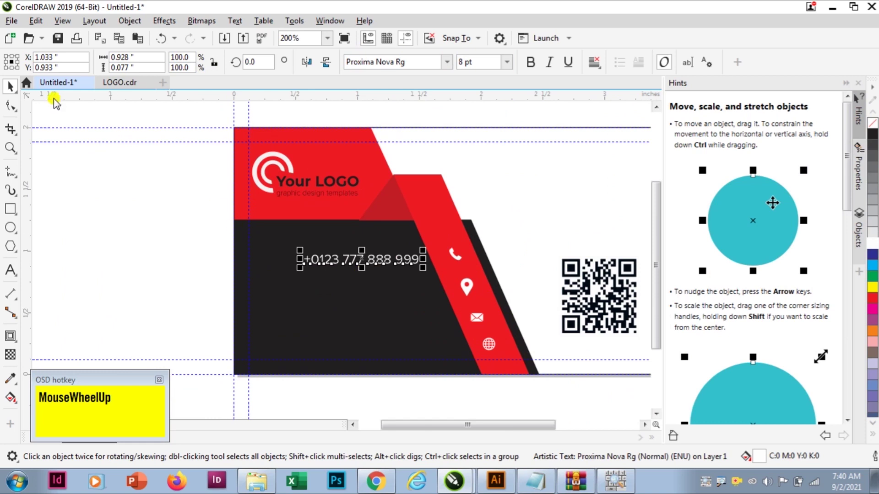
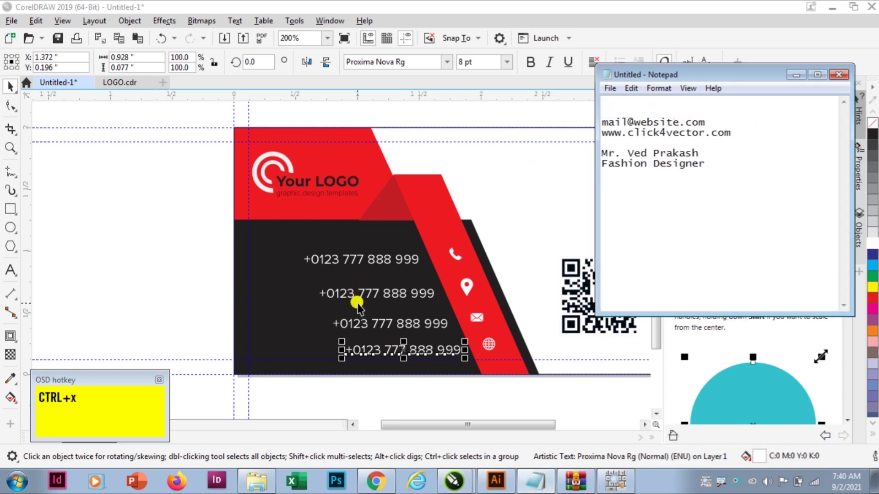
Step: Replace the duplicated phone lines with the address, email and website text, center-aligned beside their icons
left_click(366, 301)
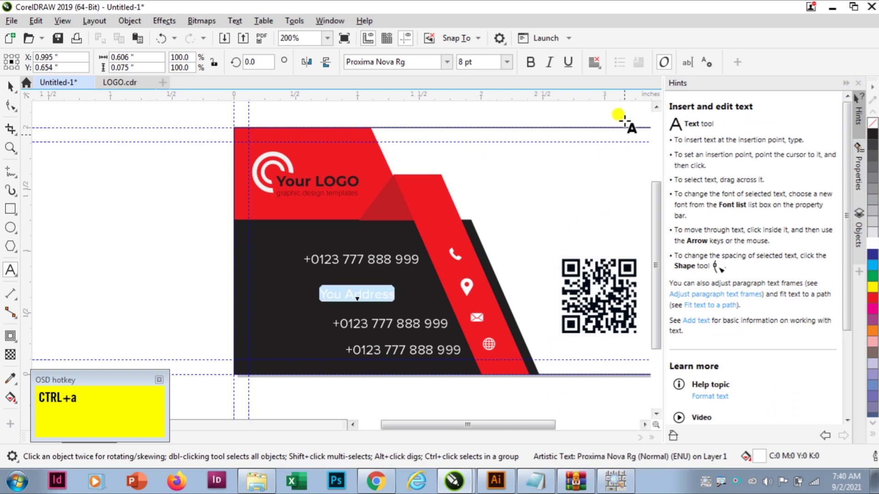
left_click(597, 73)
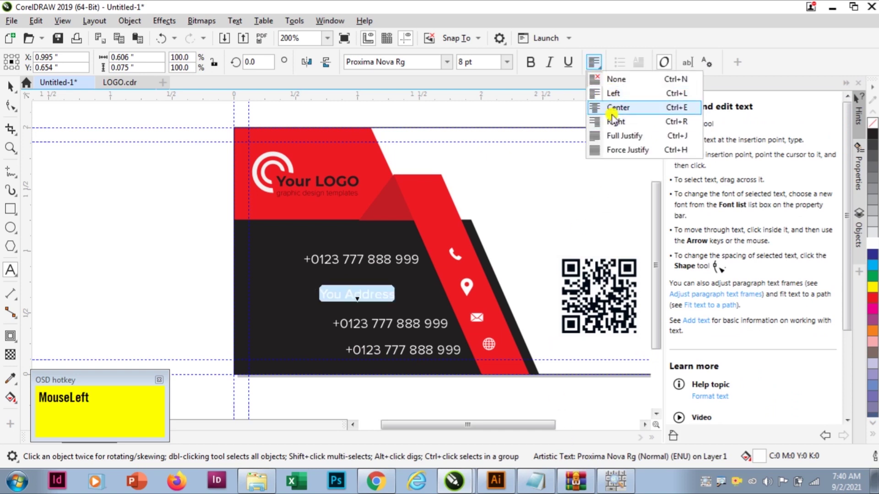
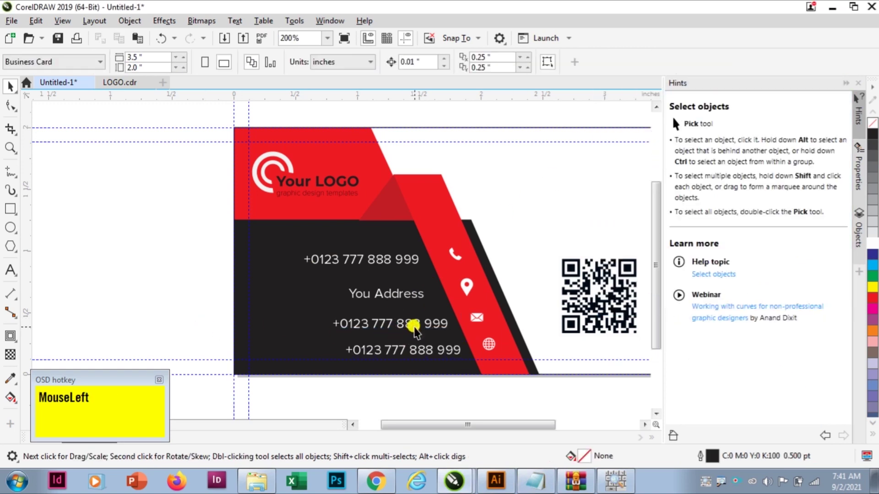
key("ctrl+a")
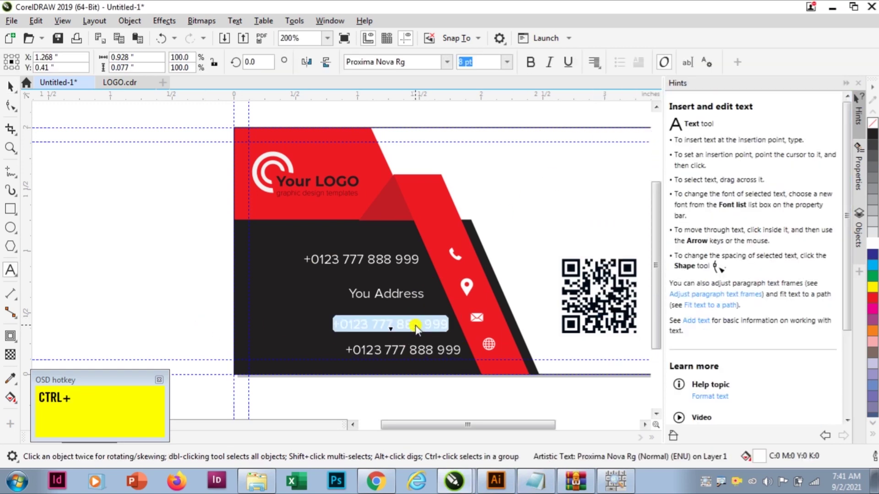
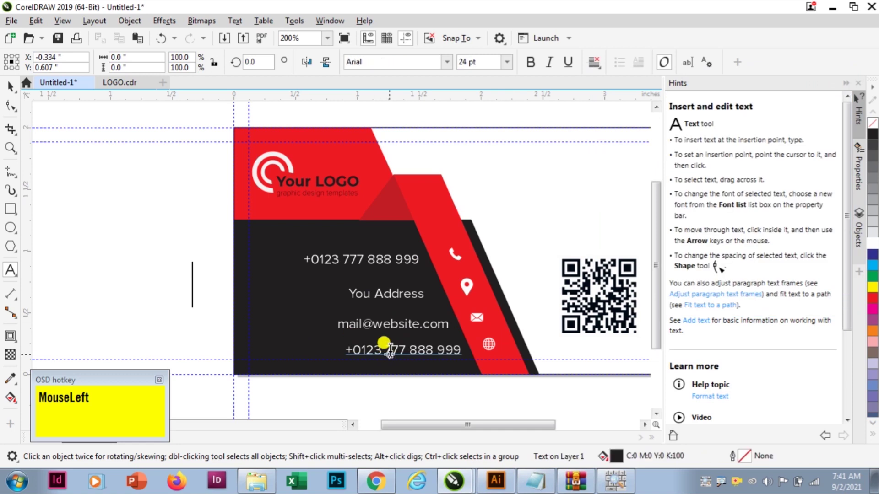
key("ctrl+space")
left_click(443, 362)
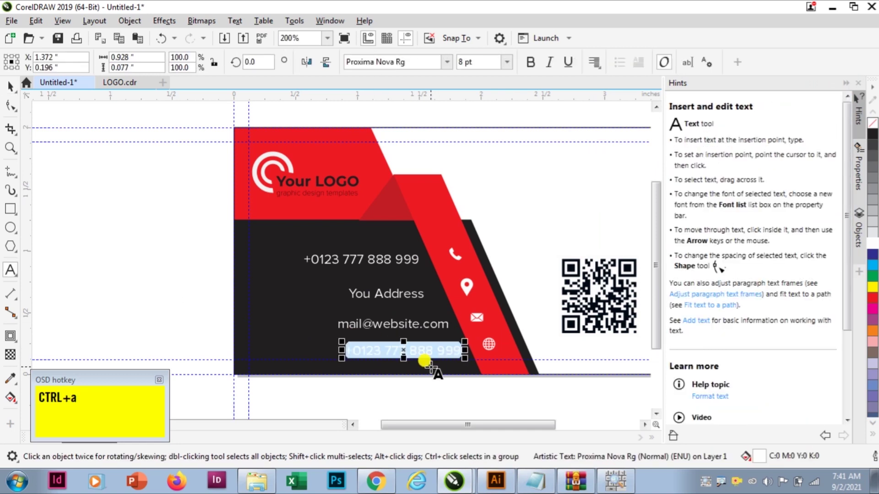
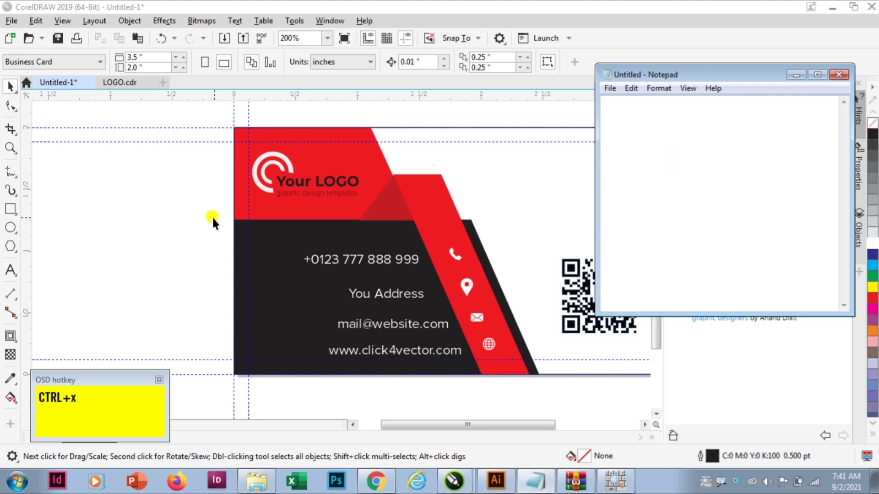
left_click(182, 222)
scroll("down", 3)
scroll("up", 3)
left_click(10, 272)
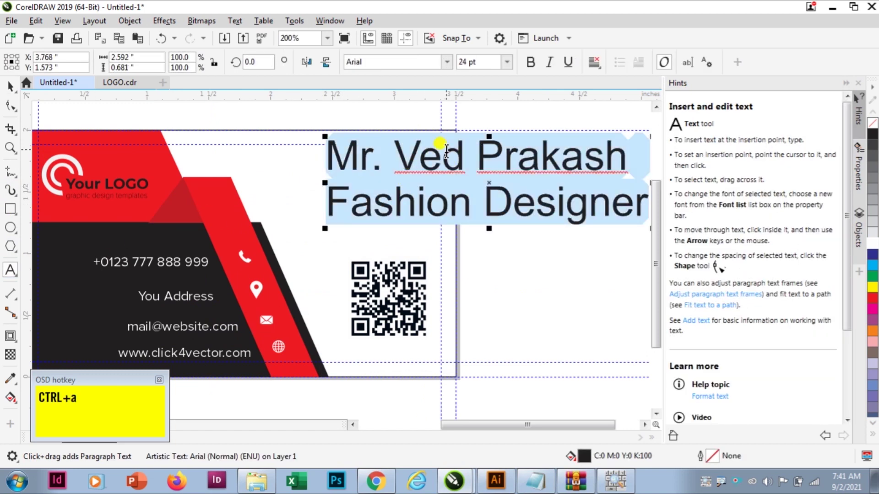
left_click(450, 66)
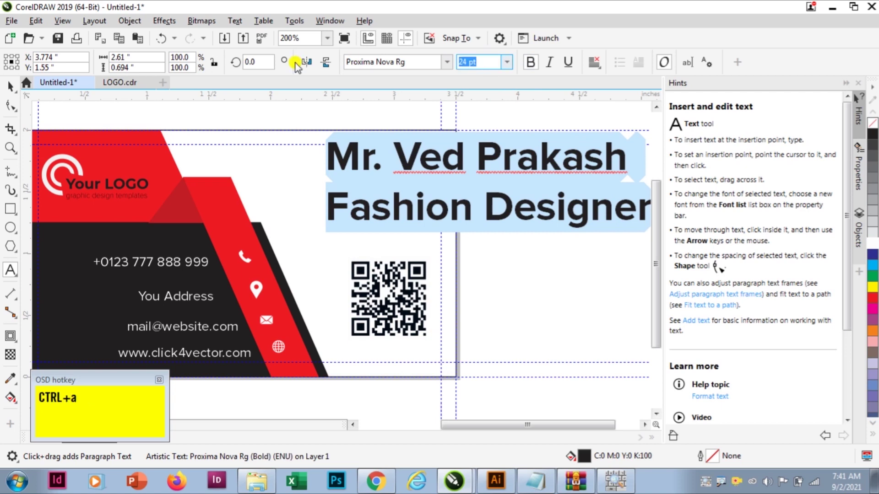
key("KP_1")
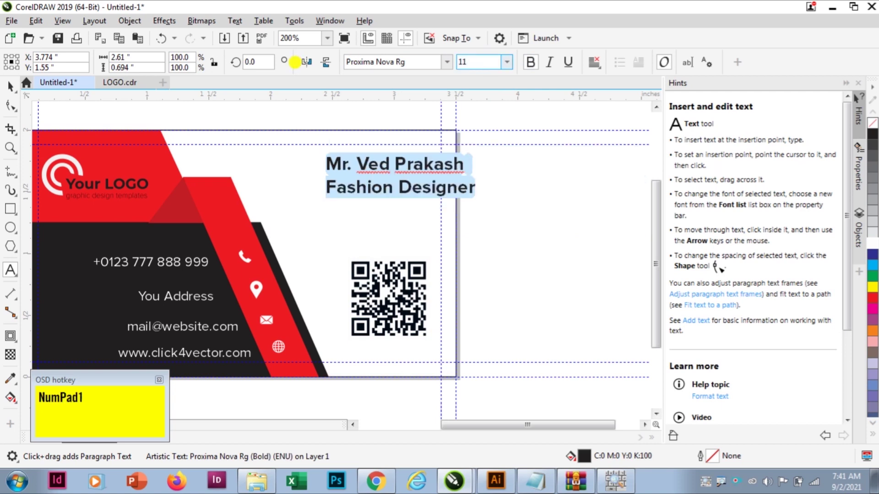
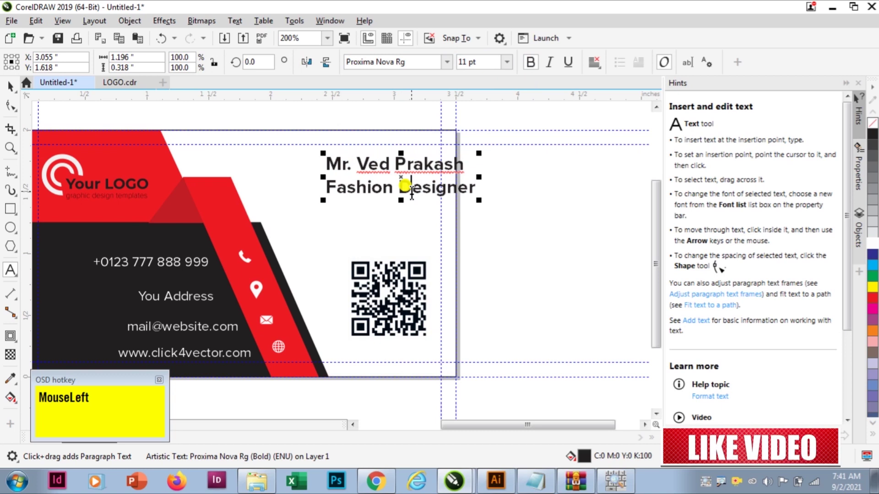
Step: Reduce the Fashion Designer title line to 8 pt
key("End")
key("Home")
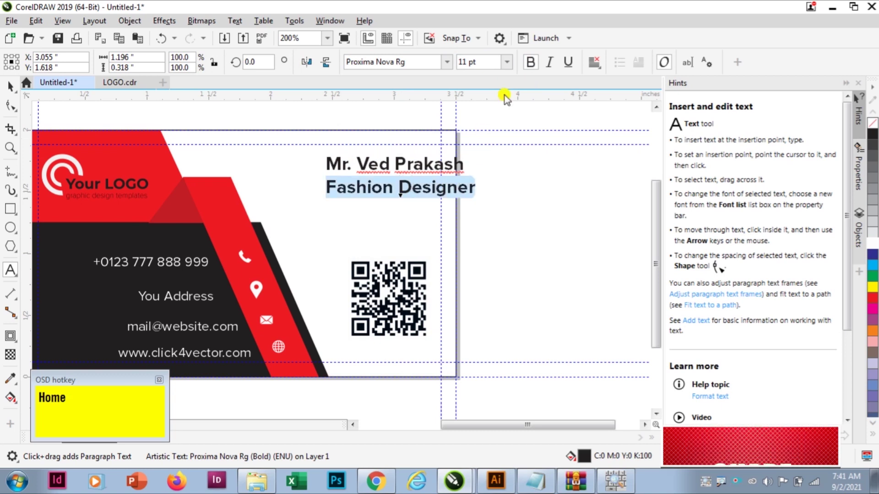
left_click(483, 62)
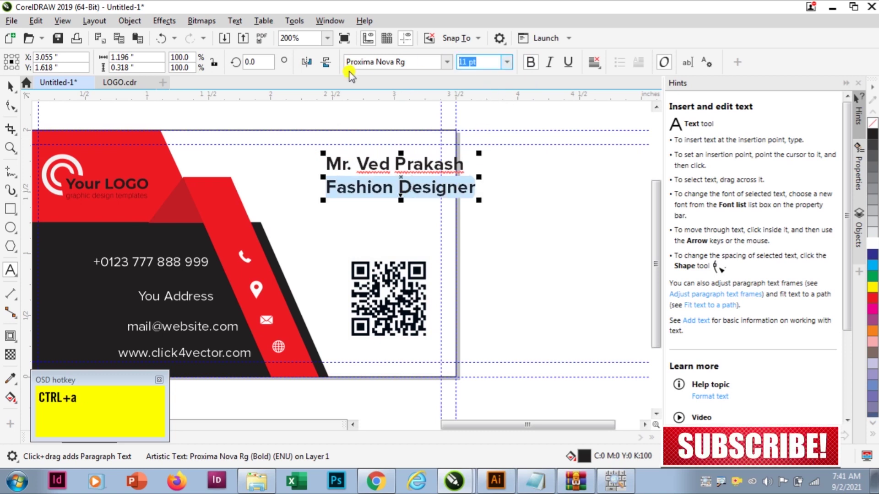
key("KP_8")
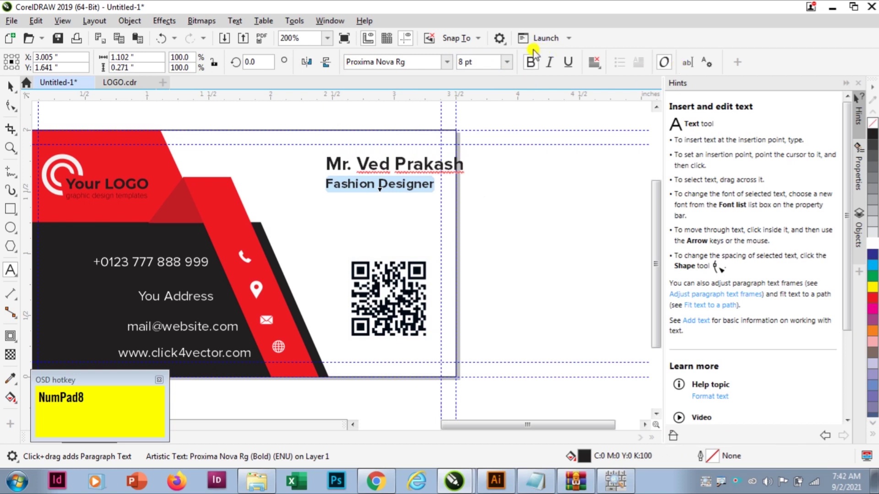
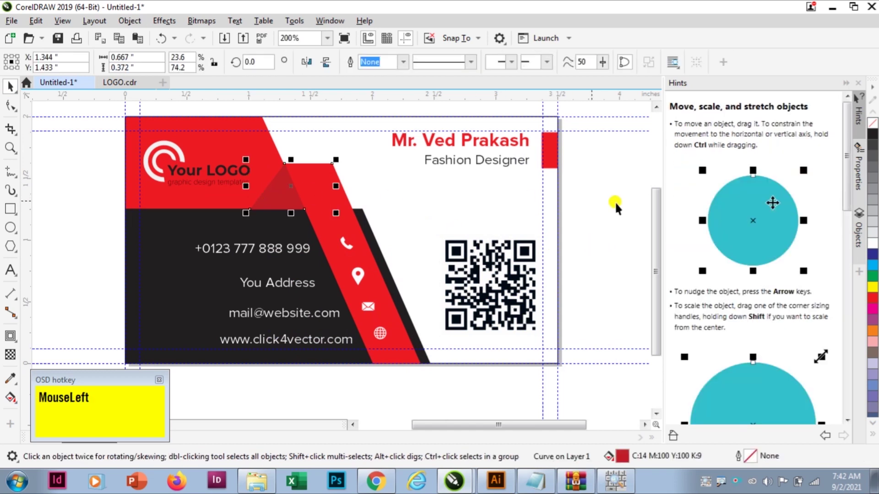
Step: Add a blank page 2 for the card back and switch to it
scroll("down", 3)
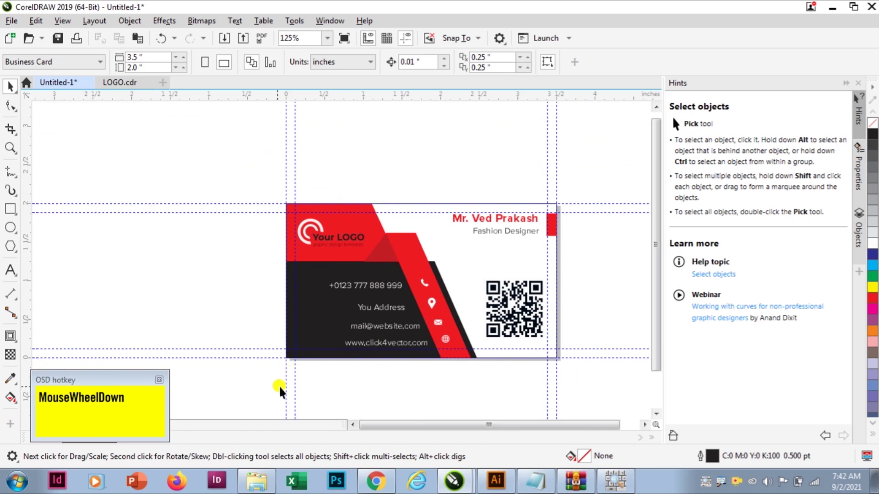
left_click(125, 385)
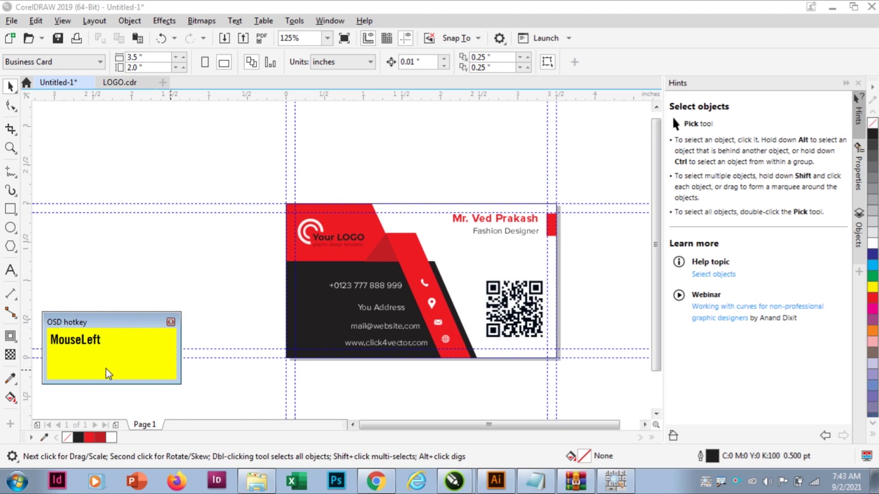
left_click(121, 429)
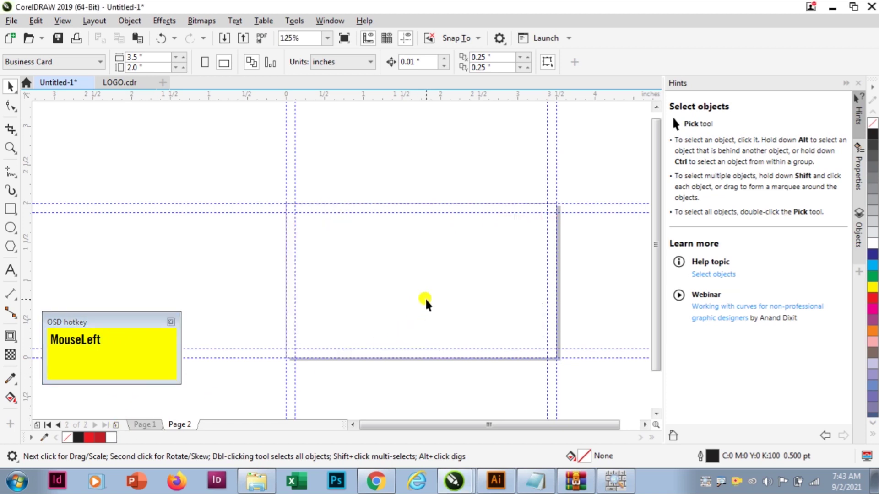
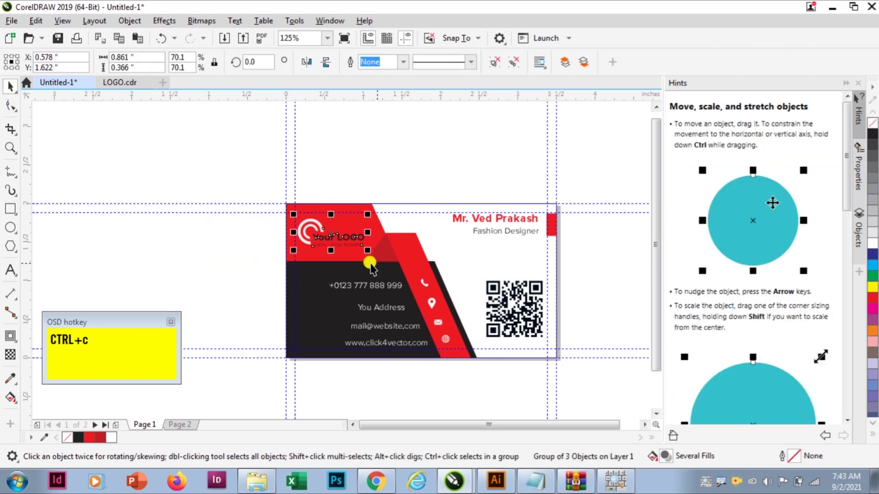
Step: Return to the red back page of the card
left_click(176, 431)
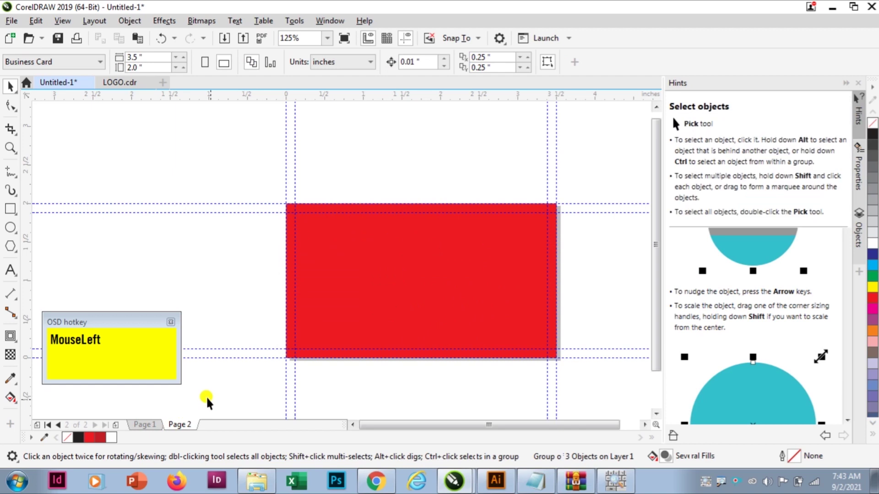
Step: Paste the logo onto the red back and save as 'busiens card desit template.cdr' on the Desktop
key("ctrl+v")
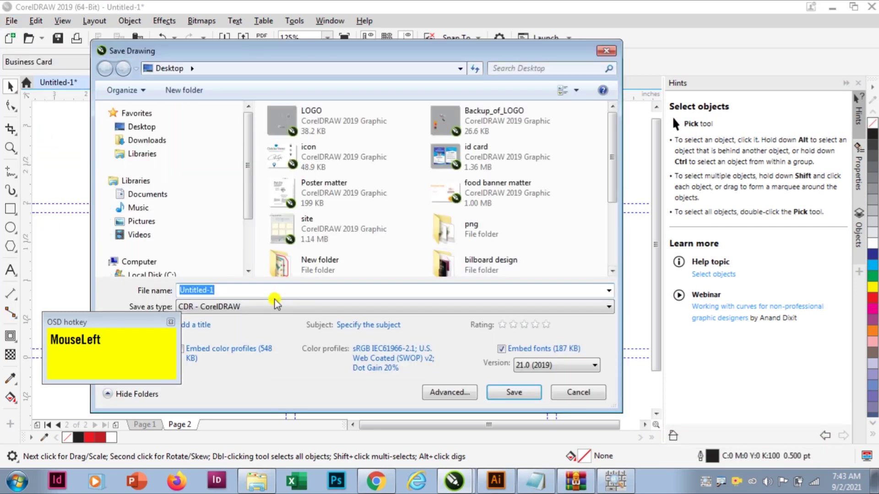
type("busiens")
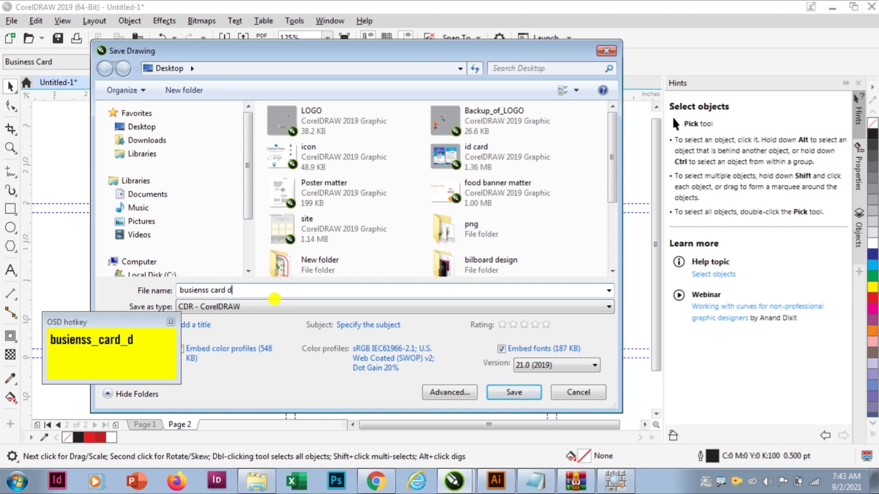
type("e")
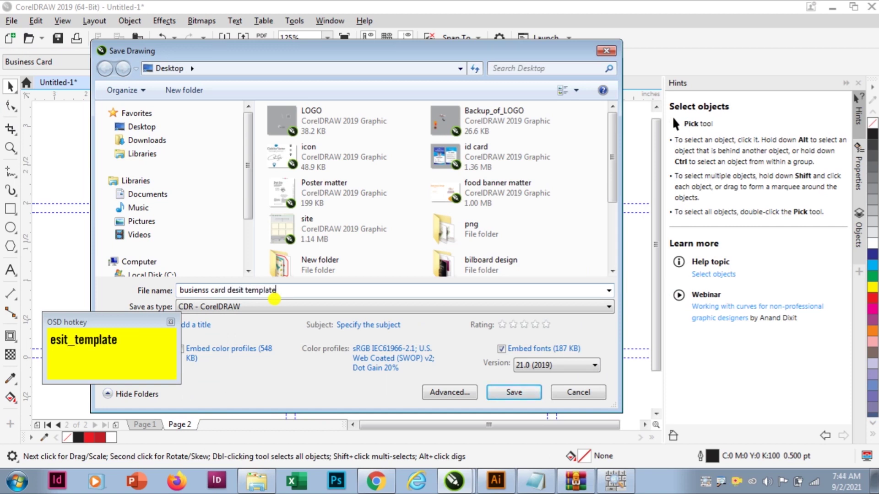
left_click(678, 121)
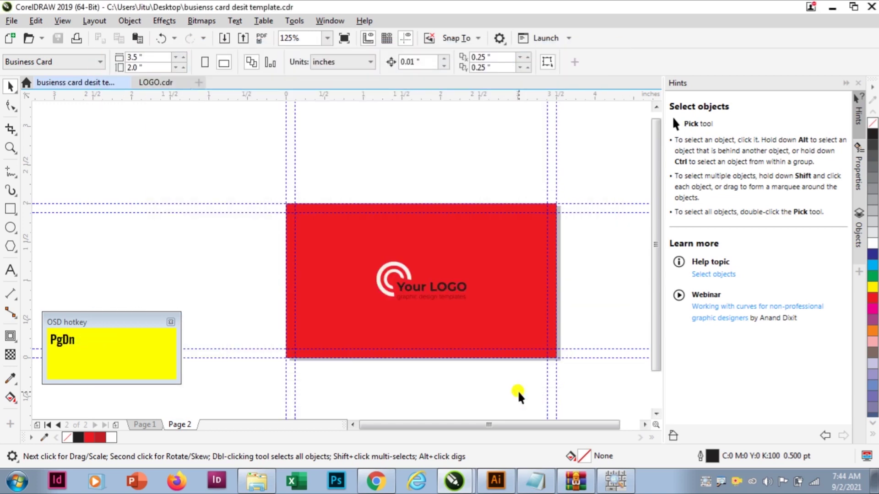
Step: Switch back to page 1 to show the finished front of the card
key("Page_Up")
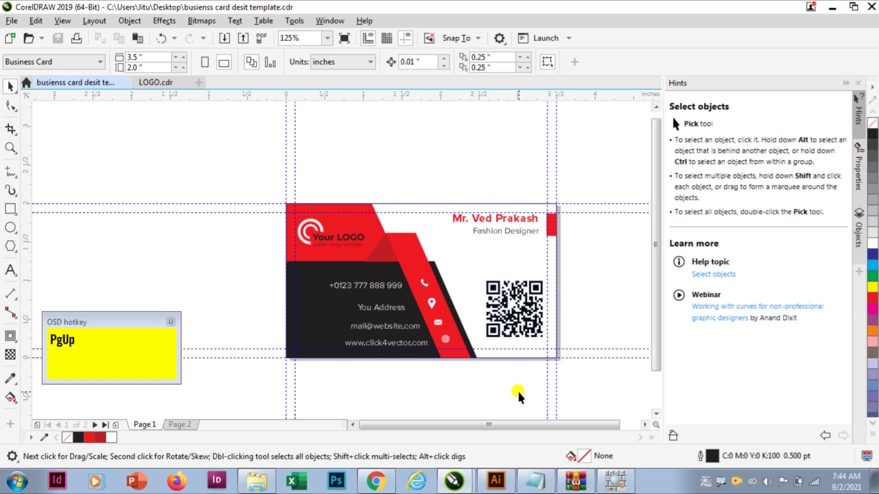